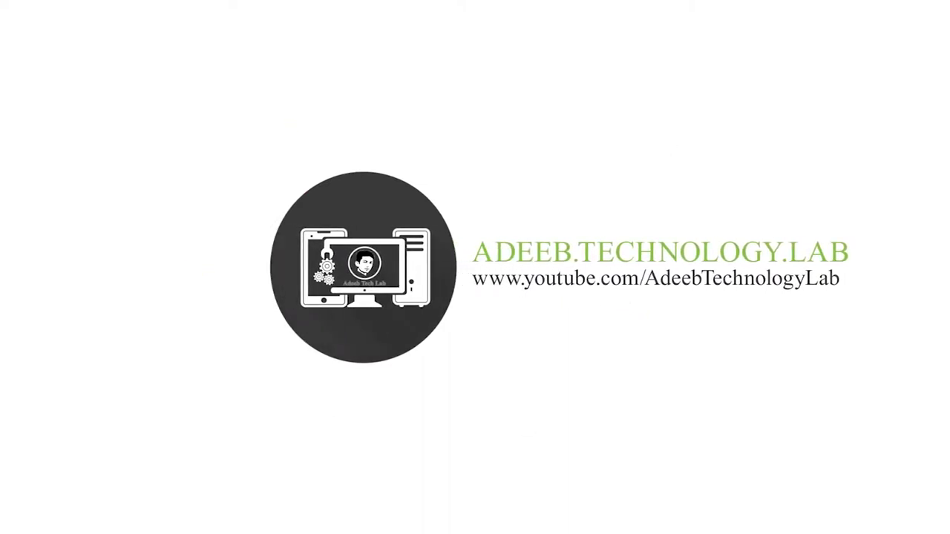
Open the cover template PSD from the desktop with Photoshop via its context menu
left_click(939, 276)
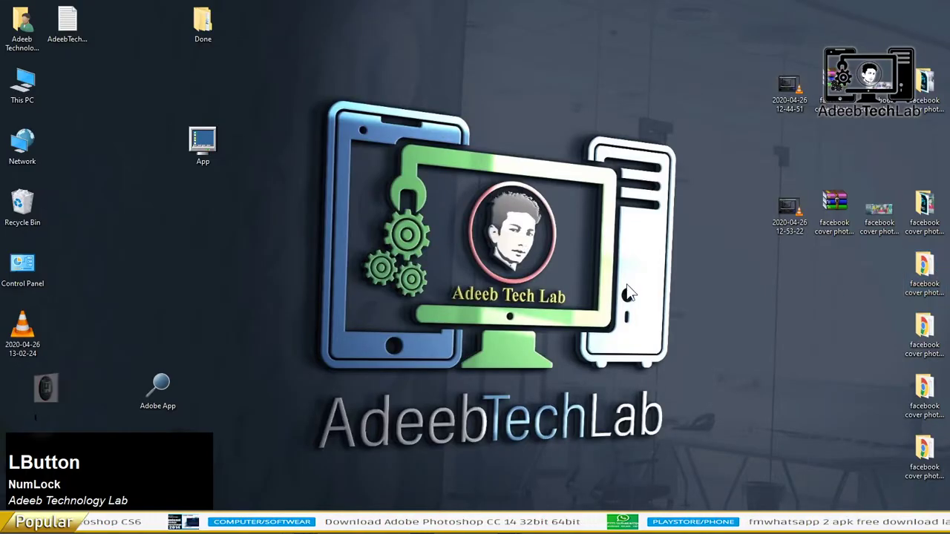
right_click(363, 225)
left_click(415, 234)
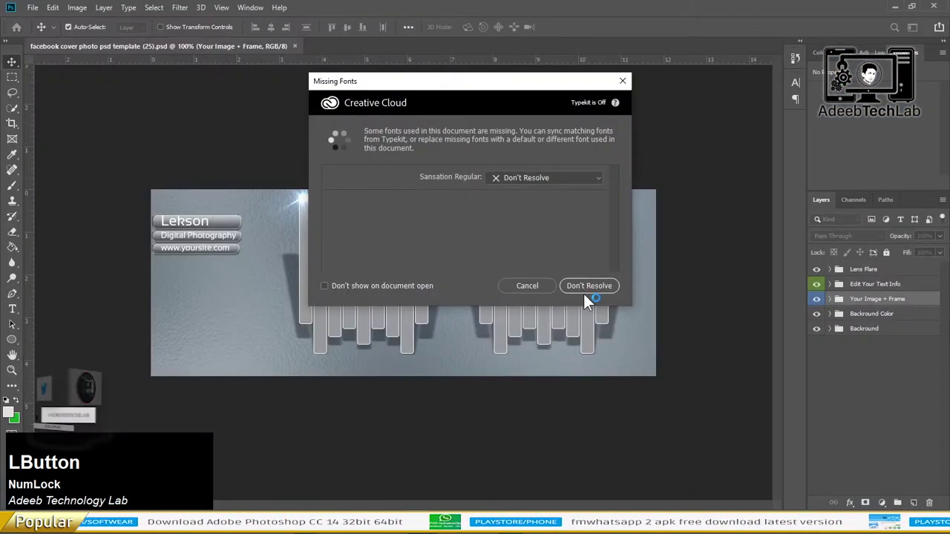
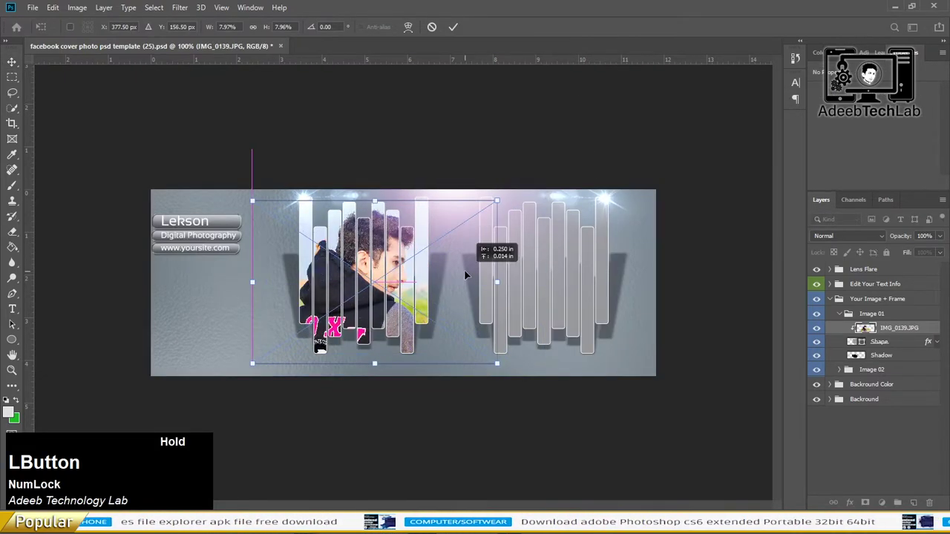
Commit IMG_0139.JPG scaled into the left Image 01 bar frames
key("Return")
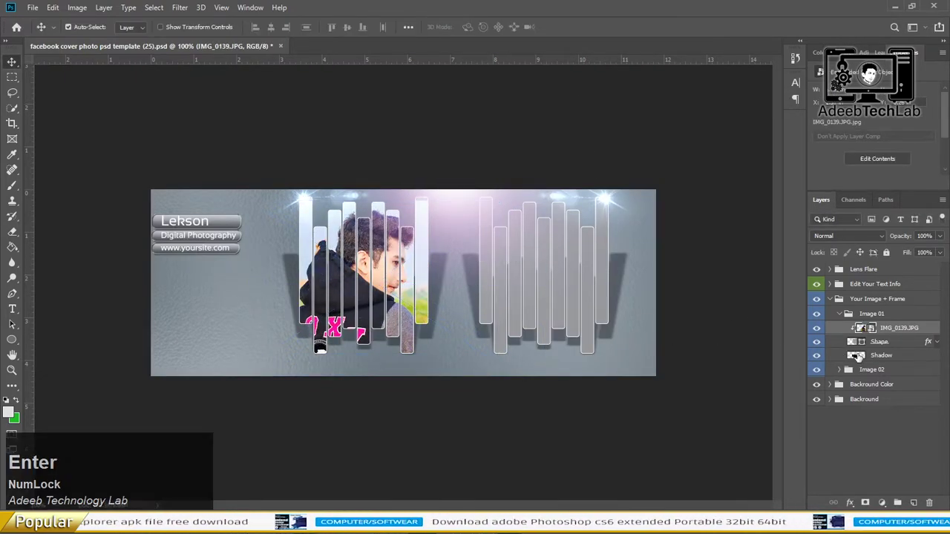
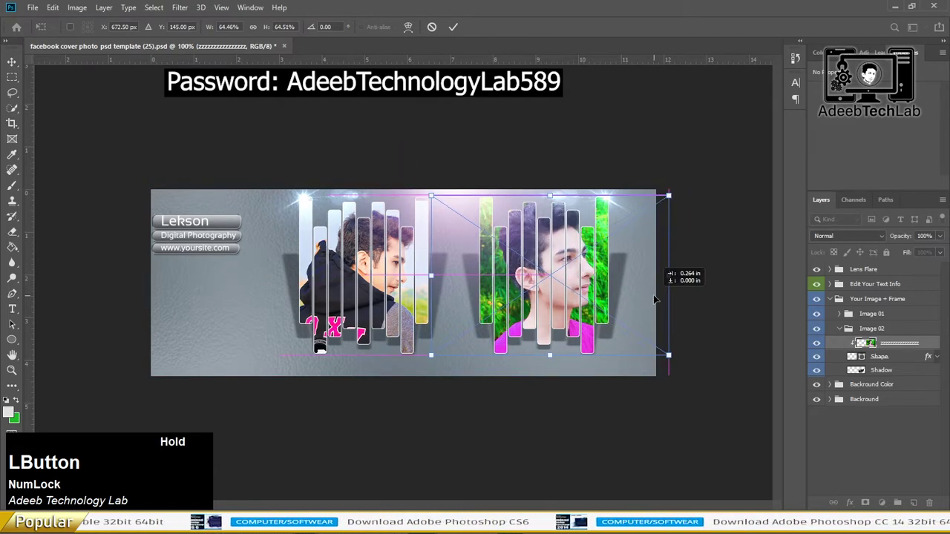
Commit the pink-shirt portrait scaled into the right Image 02 bar frames
key("Return")
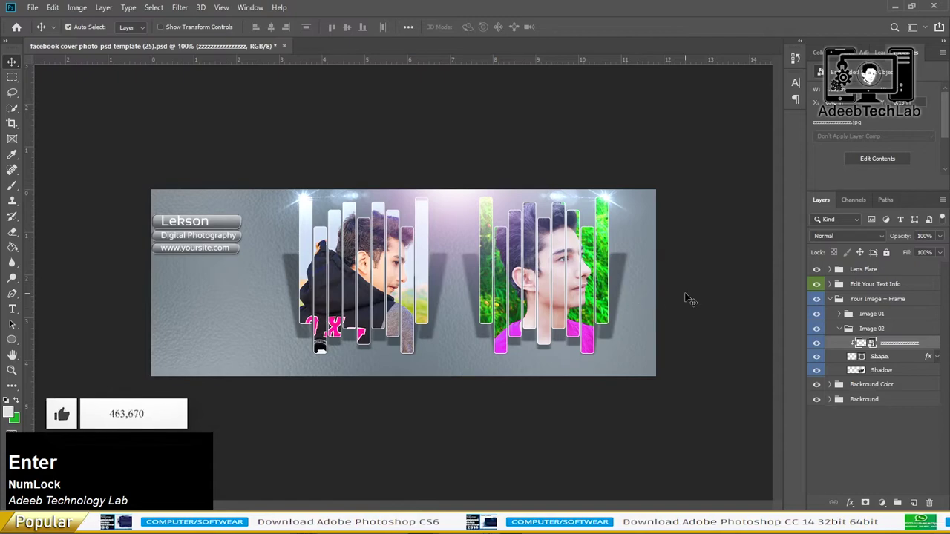
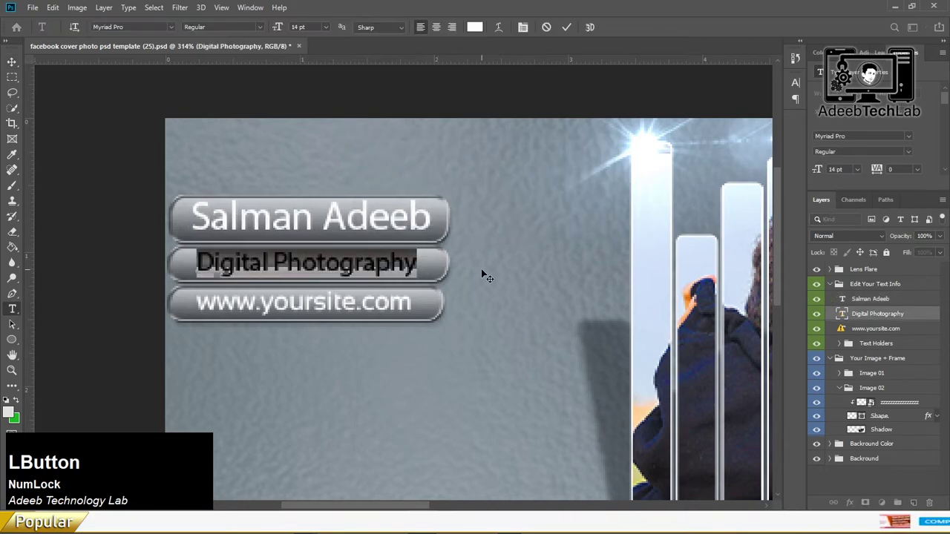
Replace the second line with AdeebTechnologyLab, commit it, and select the website line for editing
type("adeebtechnologylab")
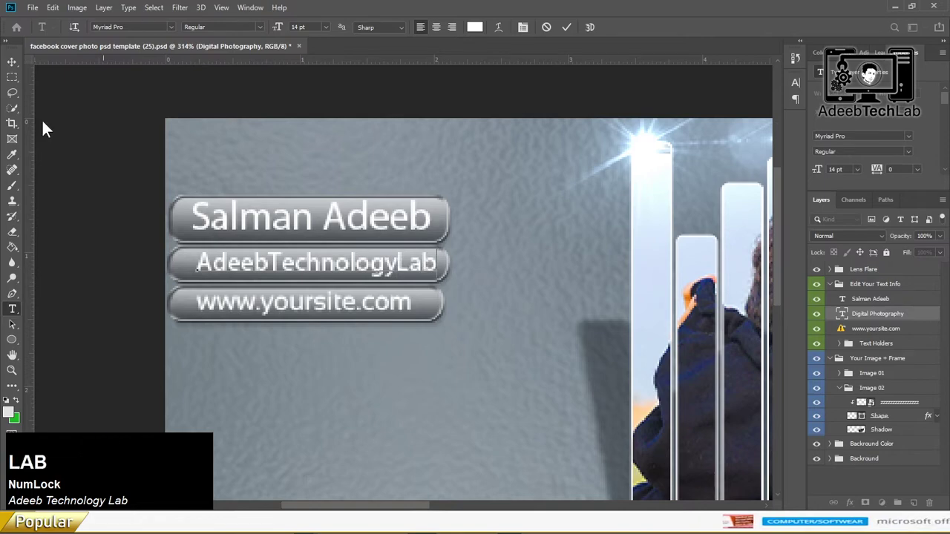
left_click(21, 71)
key("Left")
left_click(341, 311)
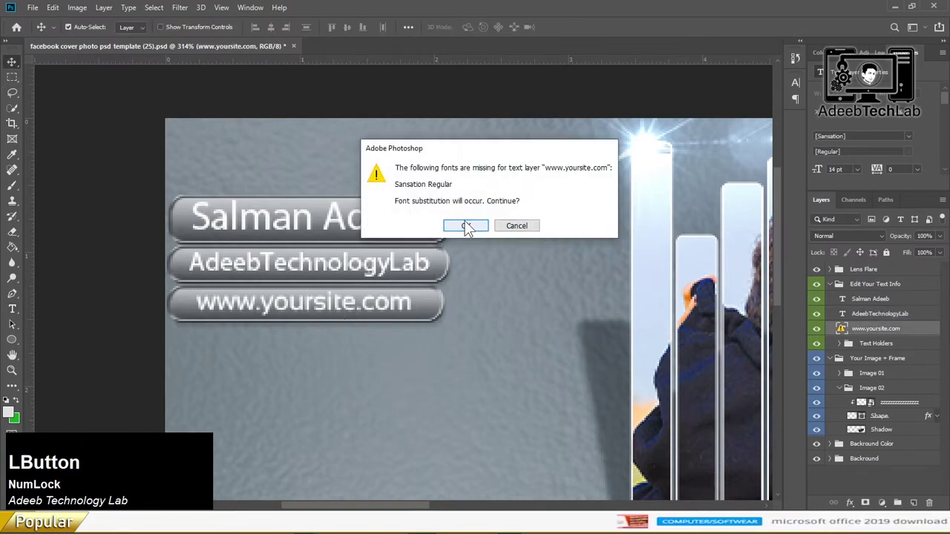
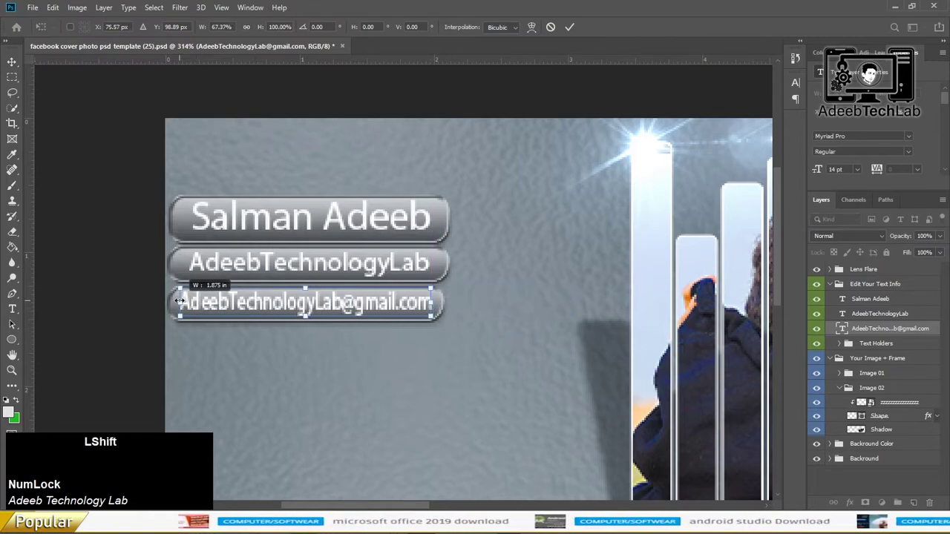
key("Return")
key("Right")
key("Left")
key("Down")
key("Left")
key("Up")
scroll("down", 3)
Fit the finished cover on screen and save the document with Ctrl+S
key("0")
left_click(442, 447)
key("s")
key("s")
left_click(205, 249)
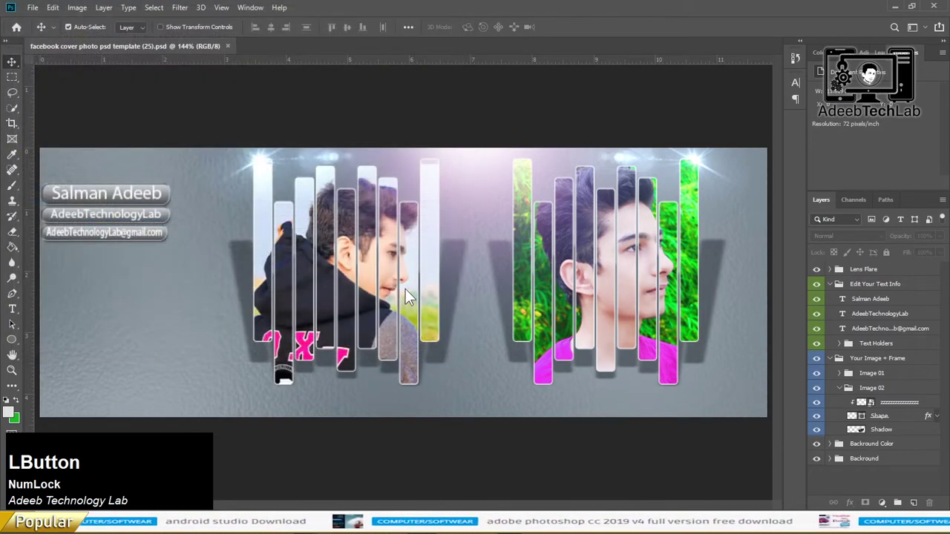